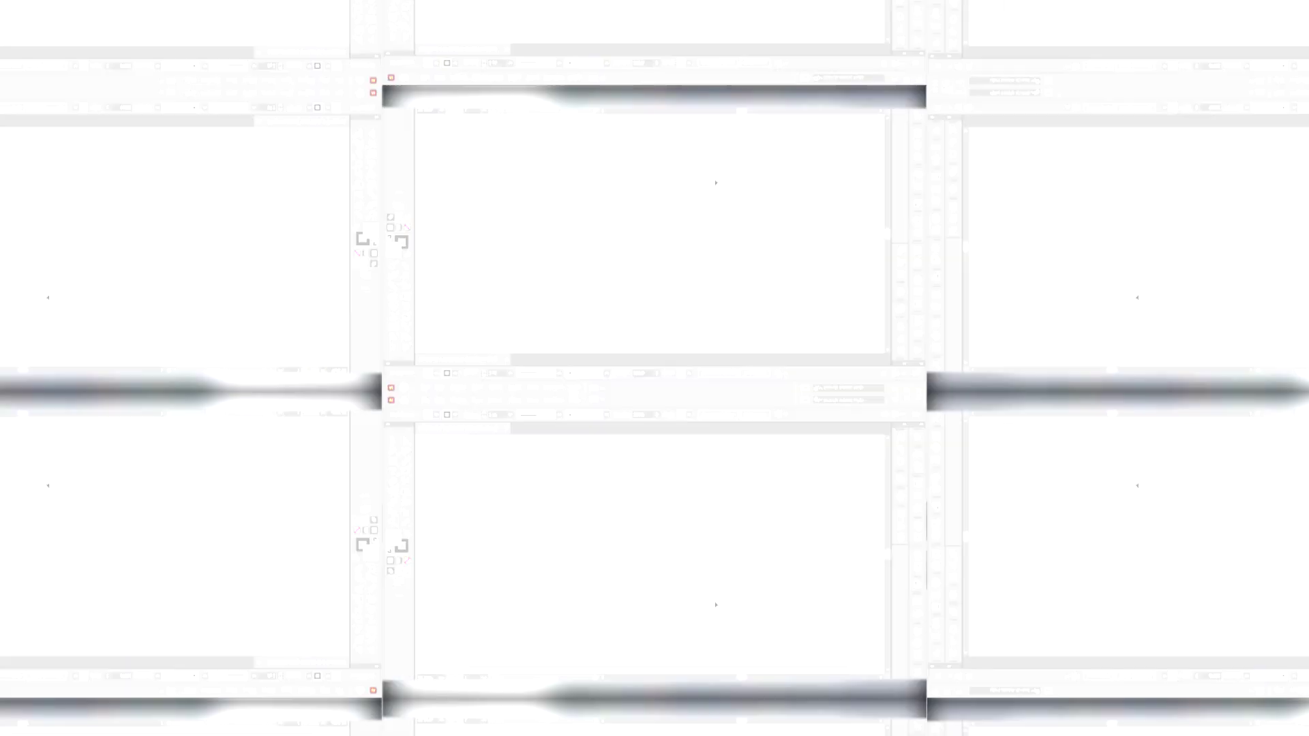
# Step: Choose the Ellipse tool to begin drawing the crescent's base circles
pyautogui.click(39, 171)
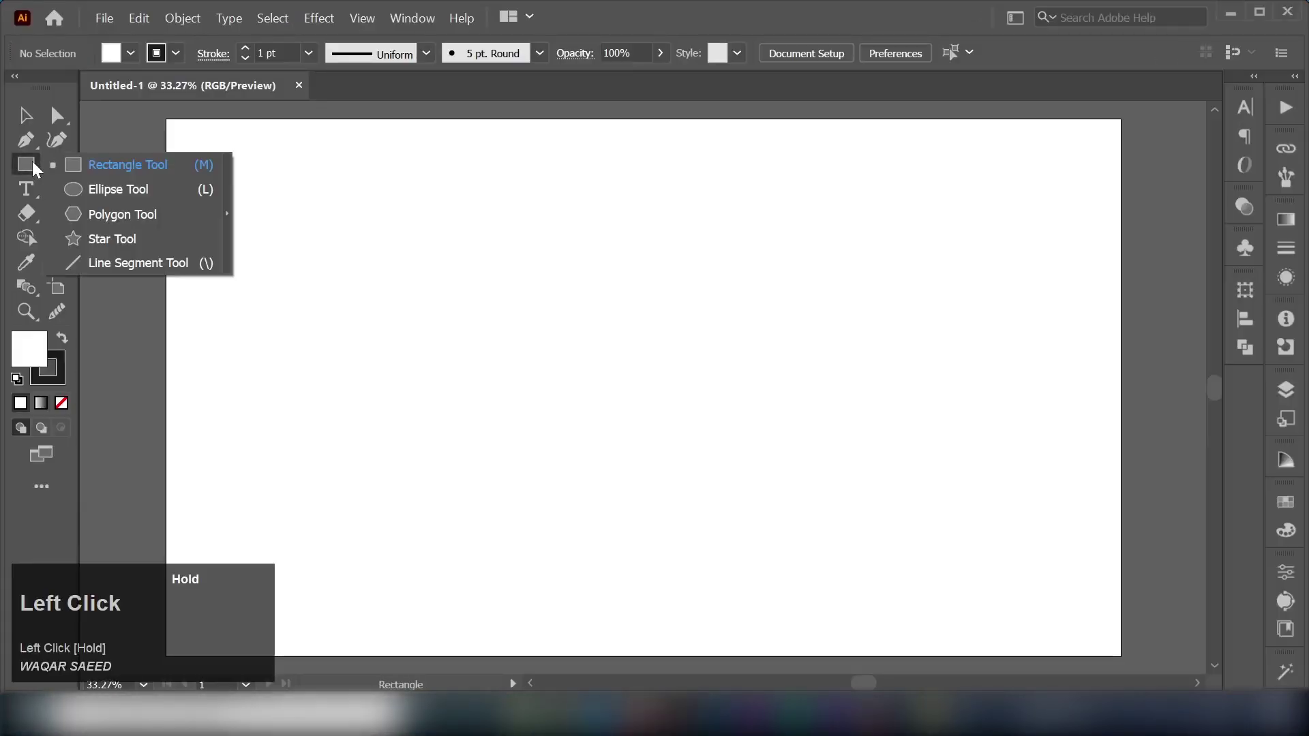
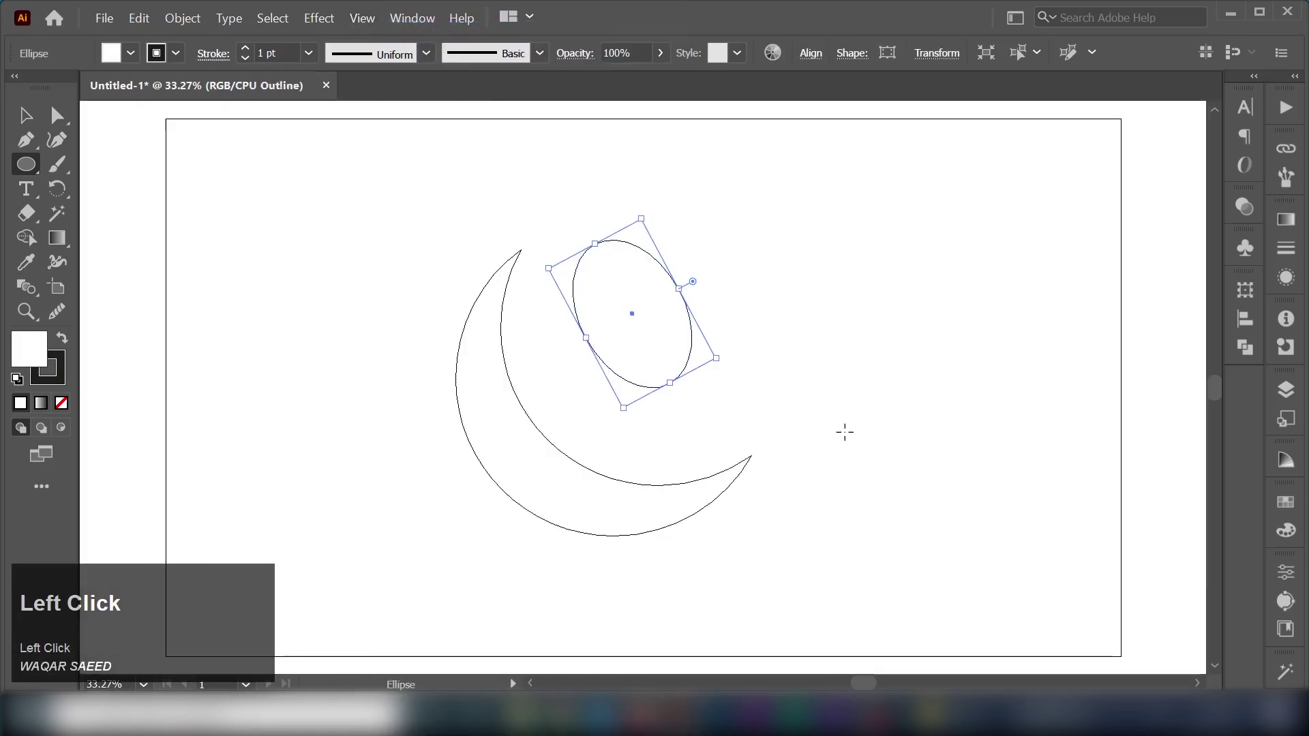
# Step: Zoom in and out to inspect the tilted ellipse against the crescent in Outline mode
pyautogui.scroll(3)
pyautogui.press('space')
pyautogui.scroll(-3)
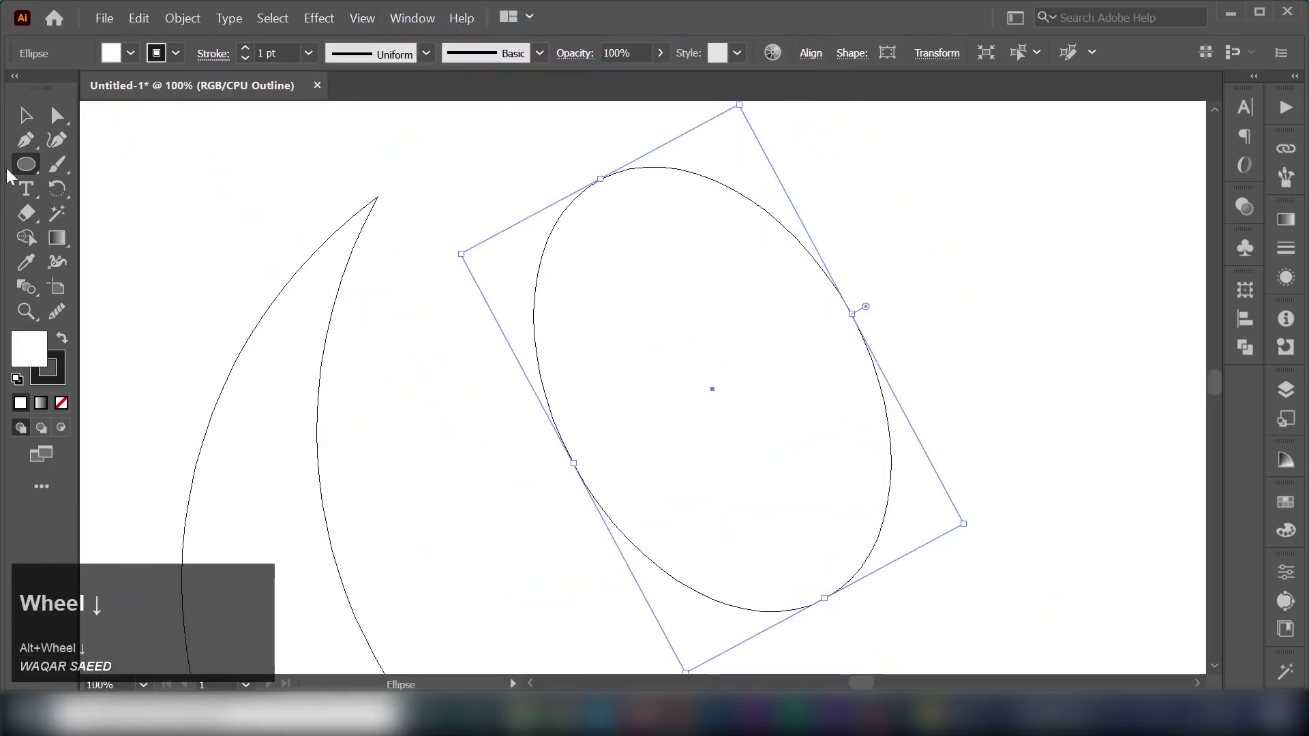
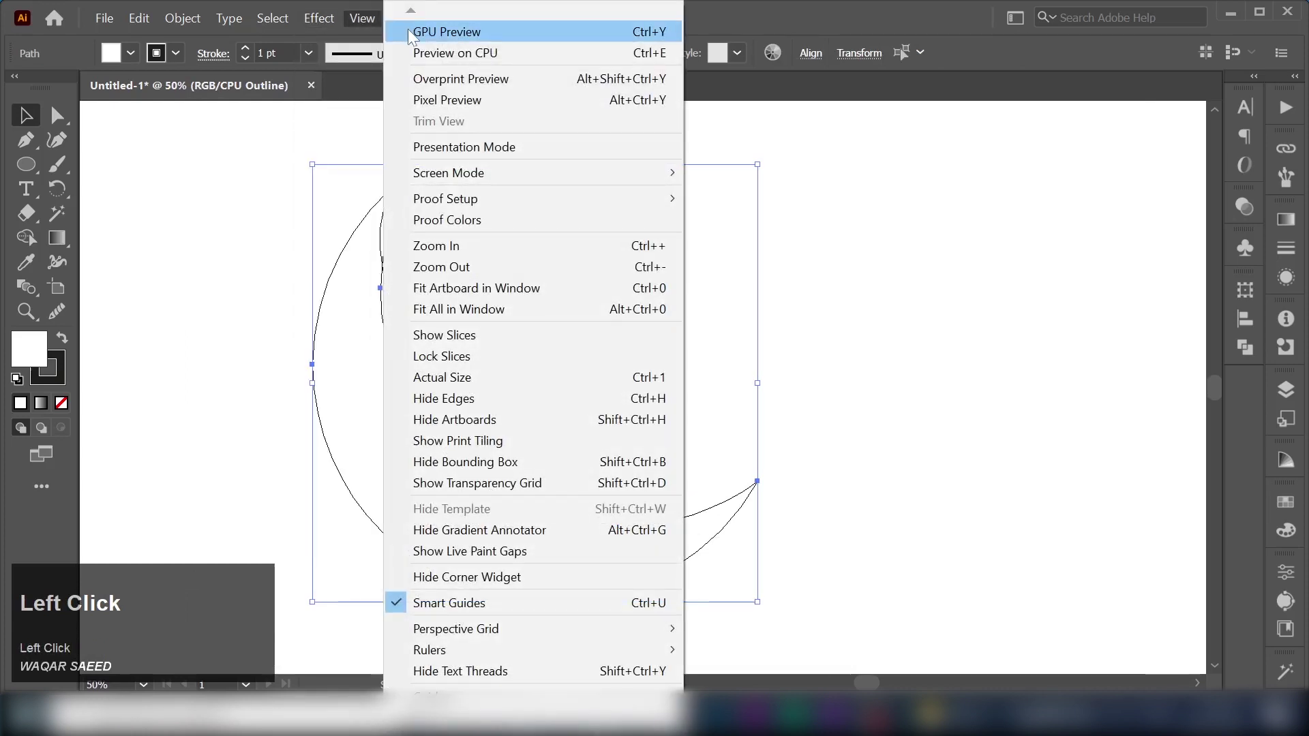
pyautogui.scroll(3)
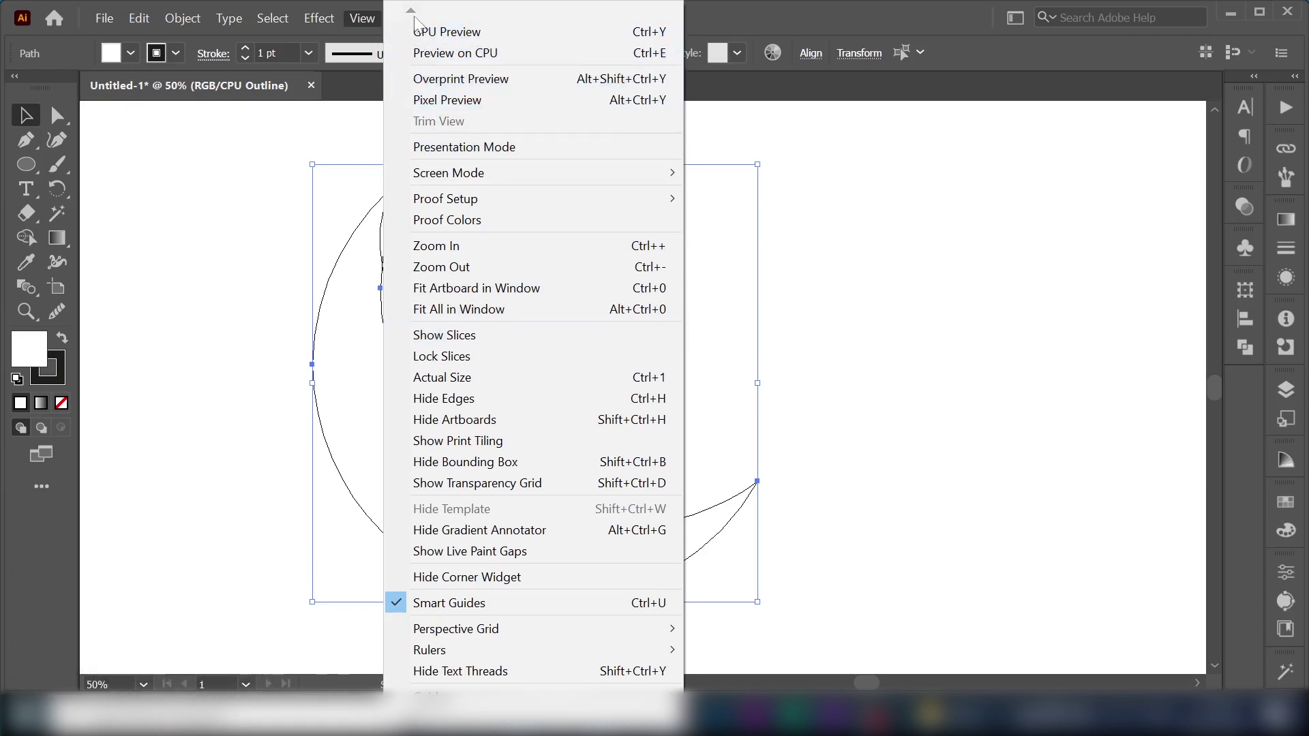
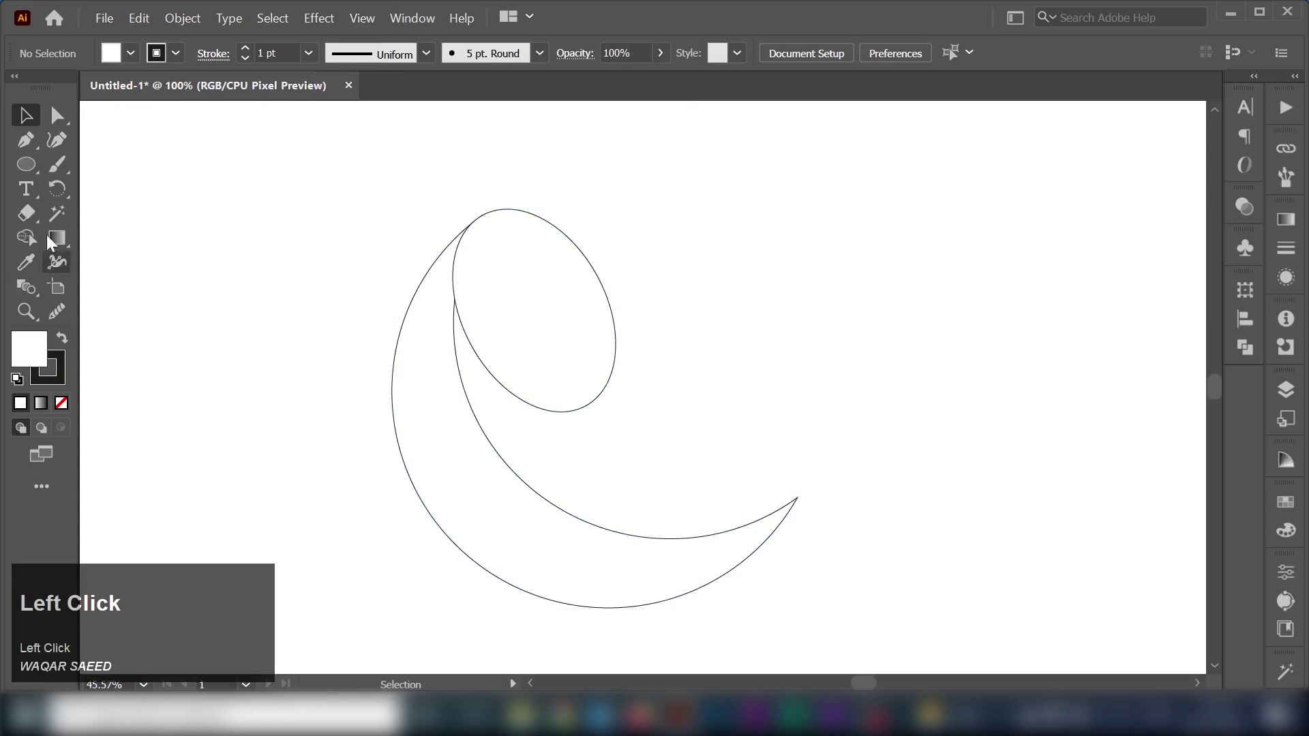
# Step: Draw a Pen-tool curve from the ellipse's lower edge to the crescent's tip and smooth it into a flowing bend
pyautogui.click(38, 152)
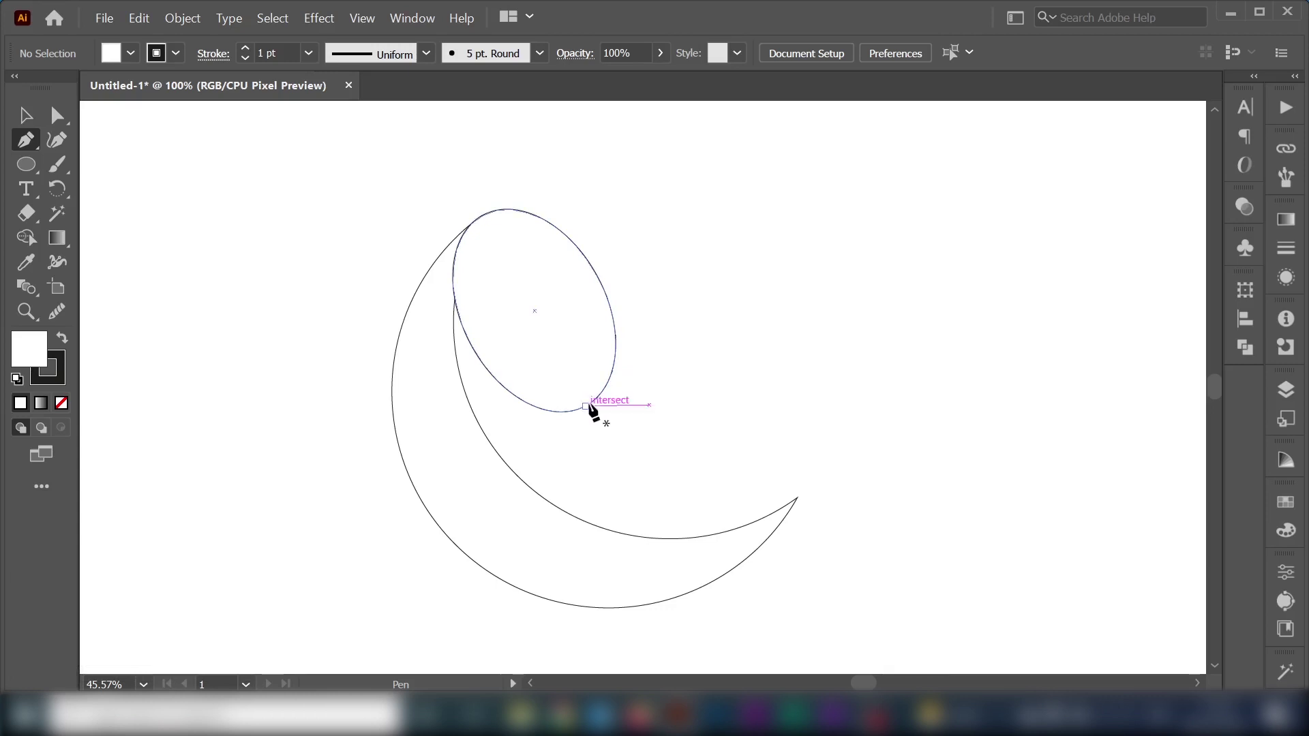
pyautogui.moveTo(595, 408); pyautogui.dragTo(589, 408)
pyautogui.moveTo(589, 408); pyautogui.dragTo(748, 450)
pyautogui.press('ctrl+z')
pyautogui.moveTo(25, 123); pyautogui.dragTo(798, 408)
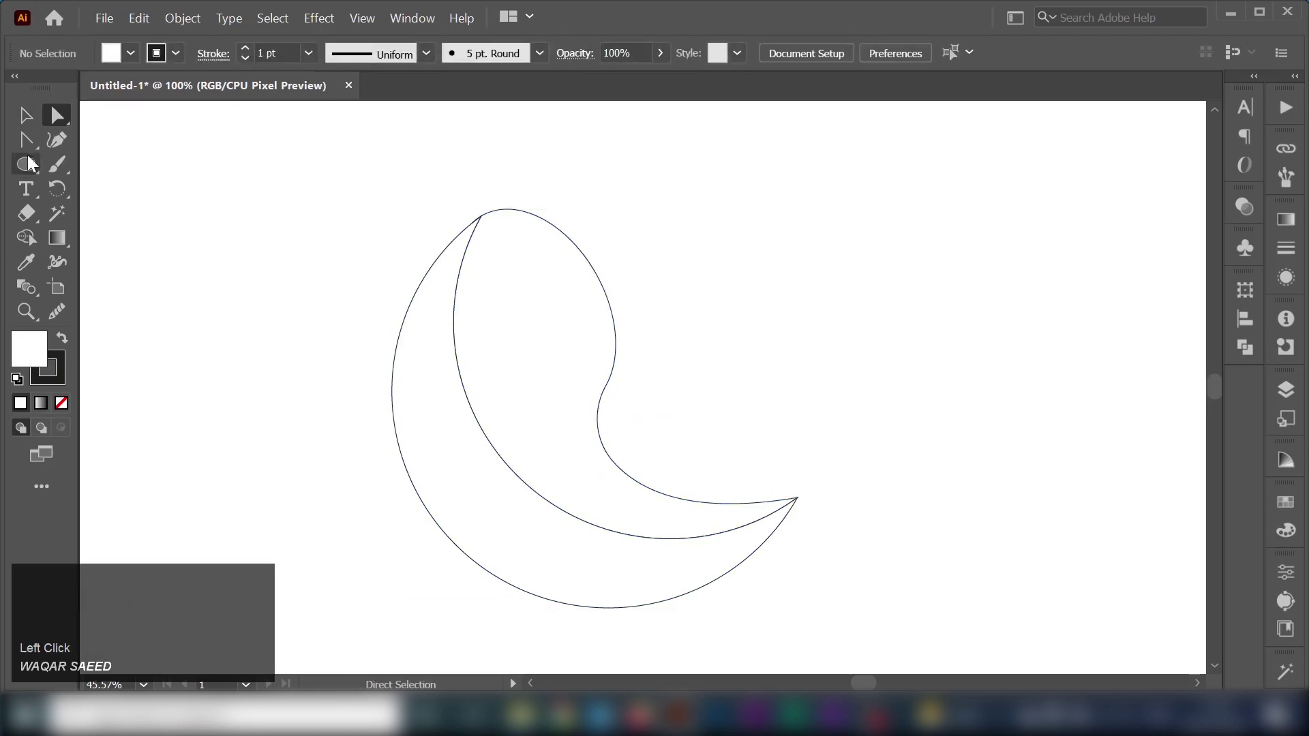
# Step: Reposition the grey radial gradient's bright centre on the crescent and nudge the artwork into place
pyautogui.moveTo(32, 125); pyautogui.dragTo(644, 255)
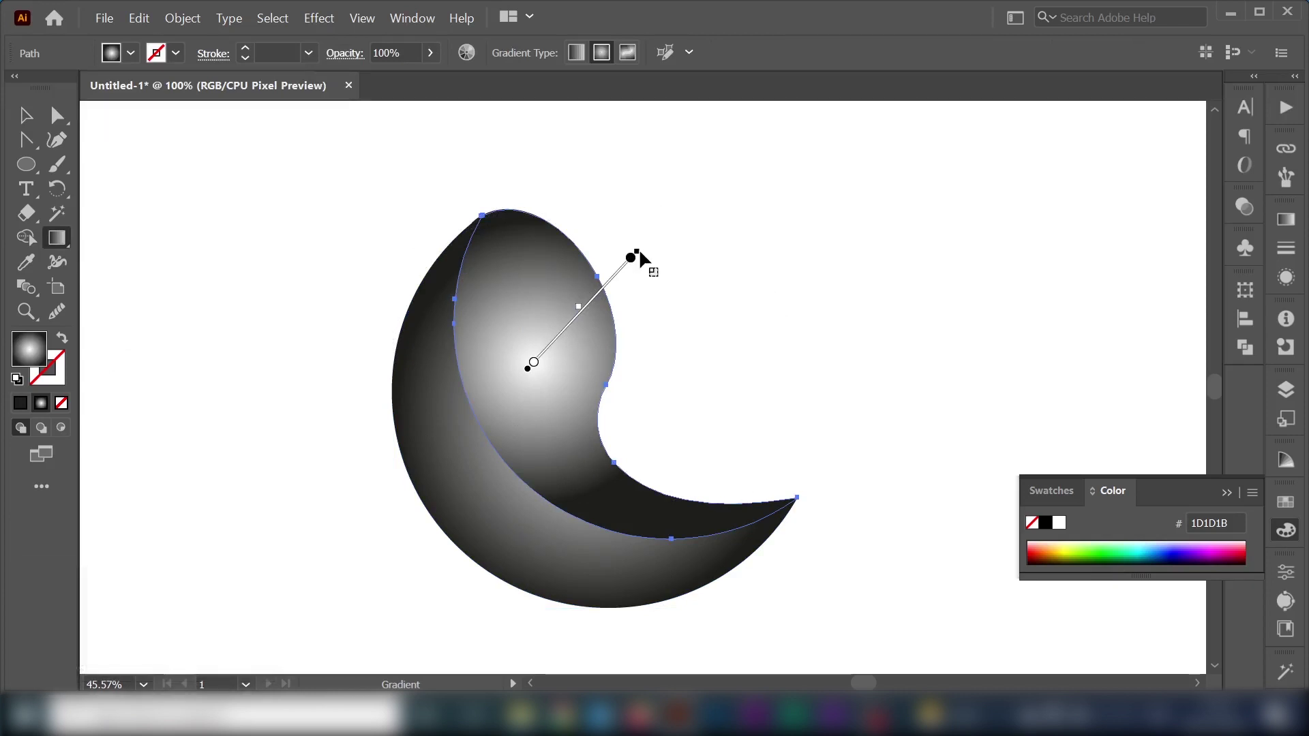
pyautogui.moveTo(642, 256); pyautogui.dragTo(63, 226)
# Step: Draw the sphere circle and fit a red-to-black radial gradient from its centre to its edge, adjusting the midpoint
pyautogui.click(61, 244)
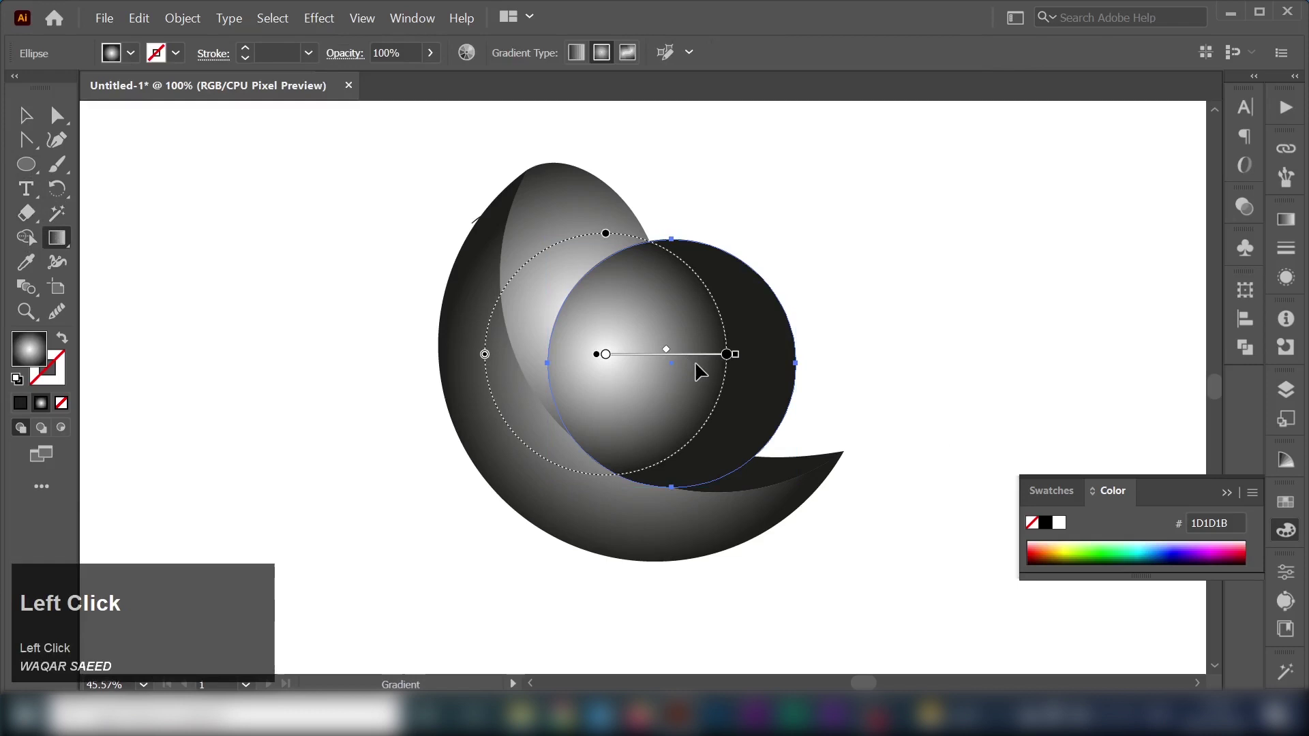
pyautogui.moveTo(703, 363); pyautogui.dragTo(711, 363)
pyautogui.moveTo(711, 364); pyautogui.dragTo(1292, 226)
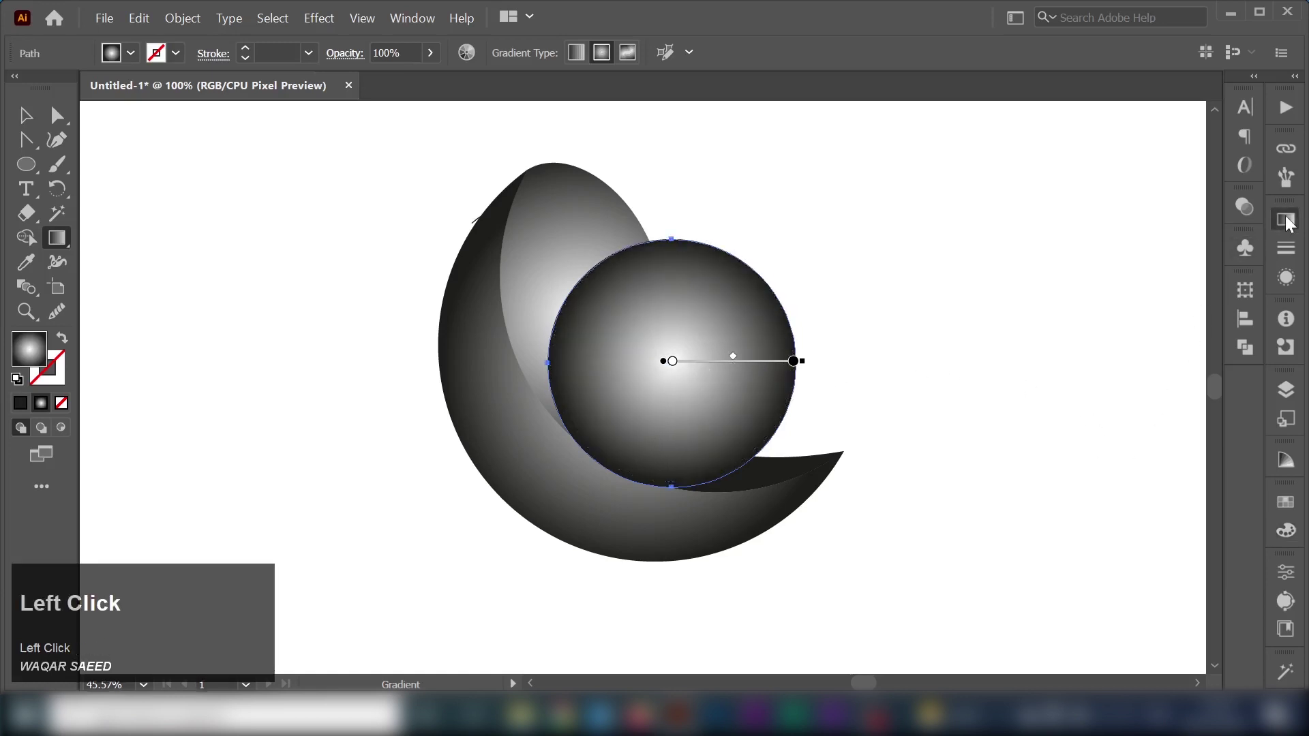
pyautogui.click(1054, 391)
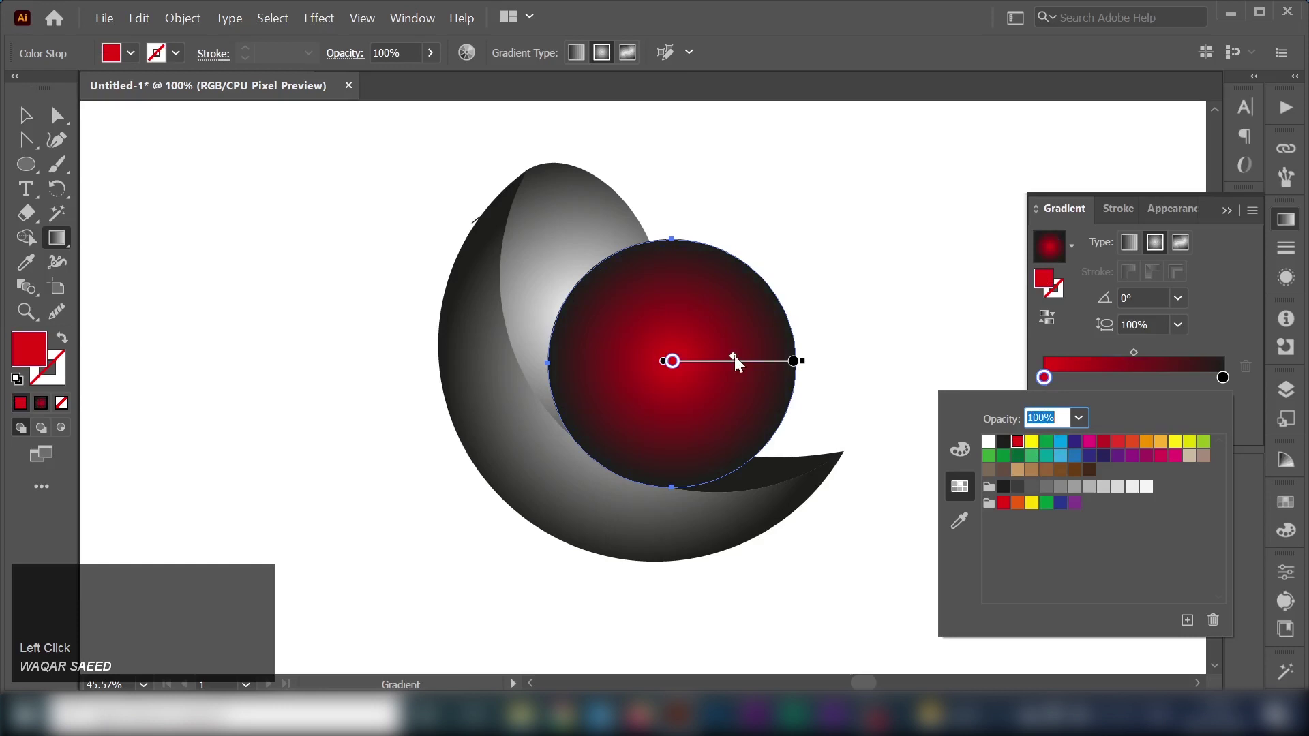
pyautogui.moveTo(740, 363); pyautogui.dragTo(492, 423)
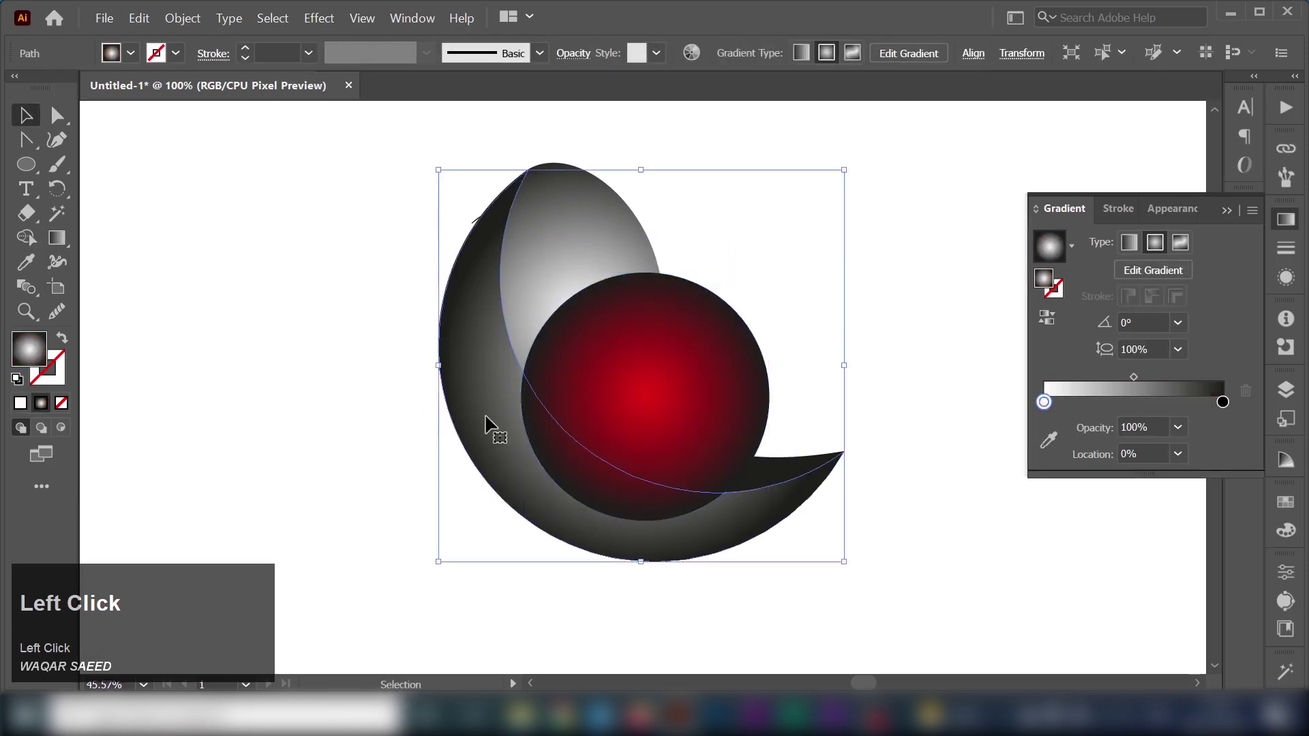
# Step: Bring up the Arrange options to reorder the crescent above the red sphere
pyautogui.rightClick(493, 427)
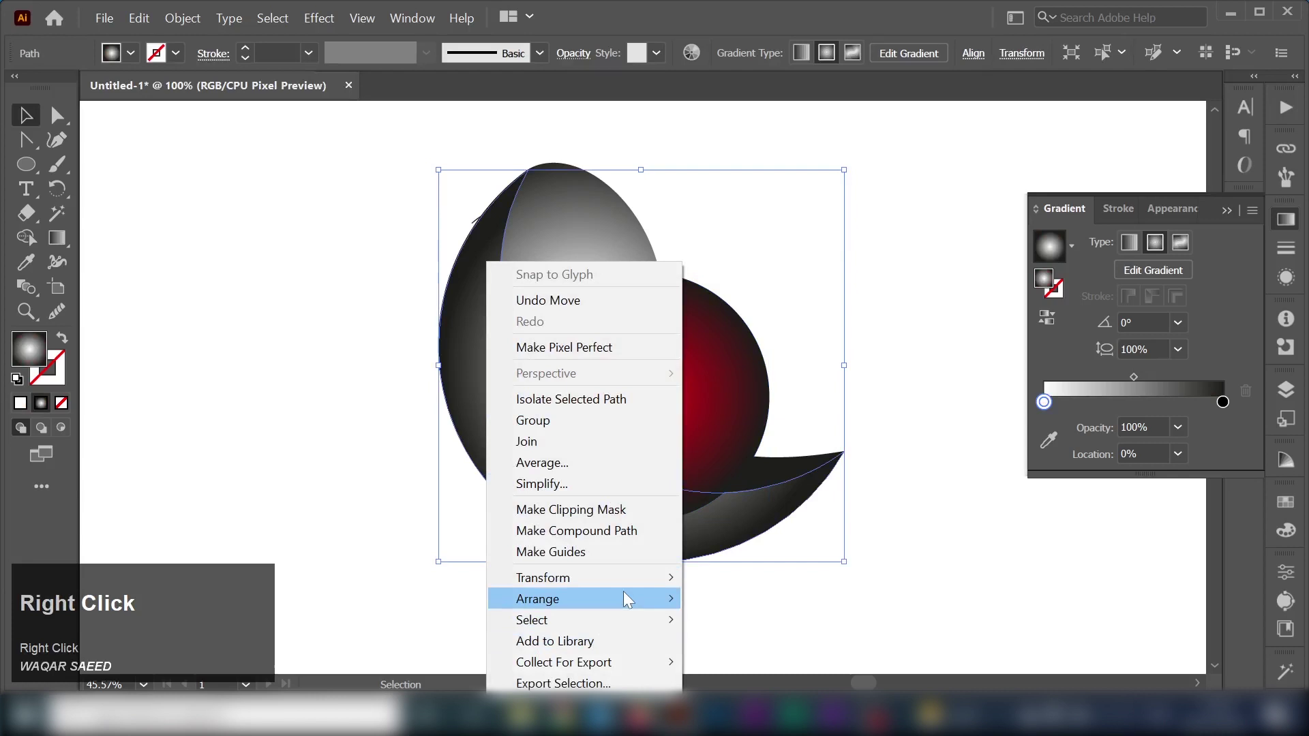
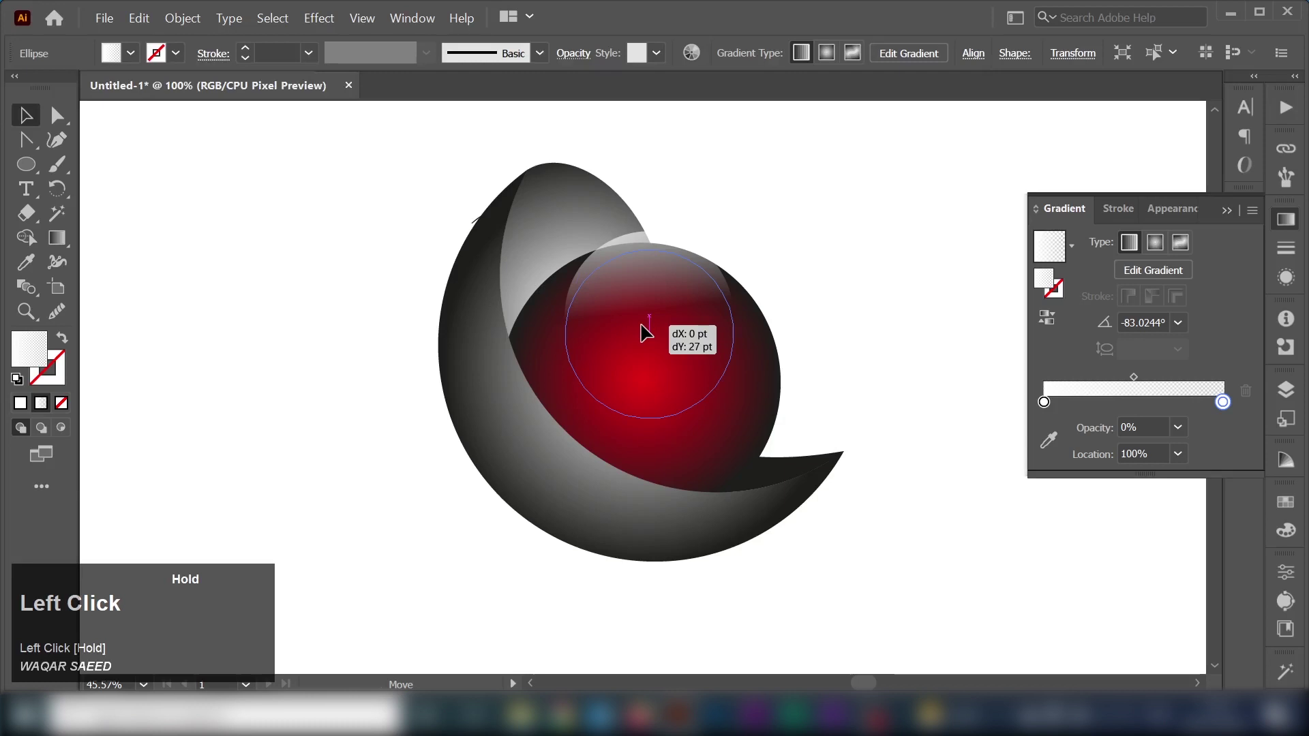
# Step: Move the highlight circle down onto the sphere and add a small light spot
pyautogui.scroll(-3)
pyautogui.moveTo(688, 261); pyautogui.dragTo(848, 232)
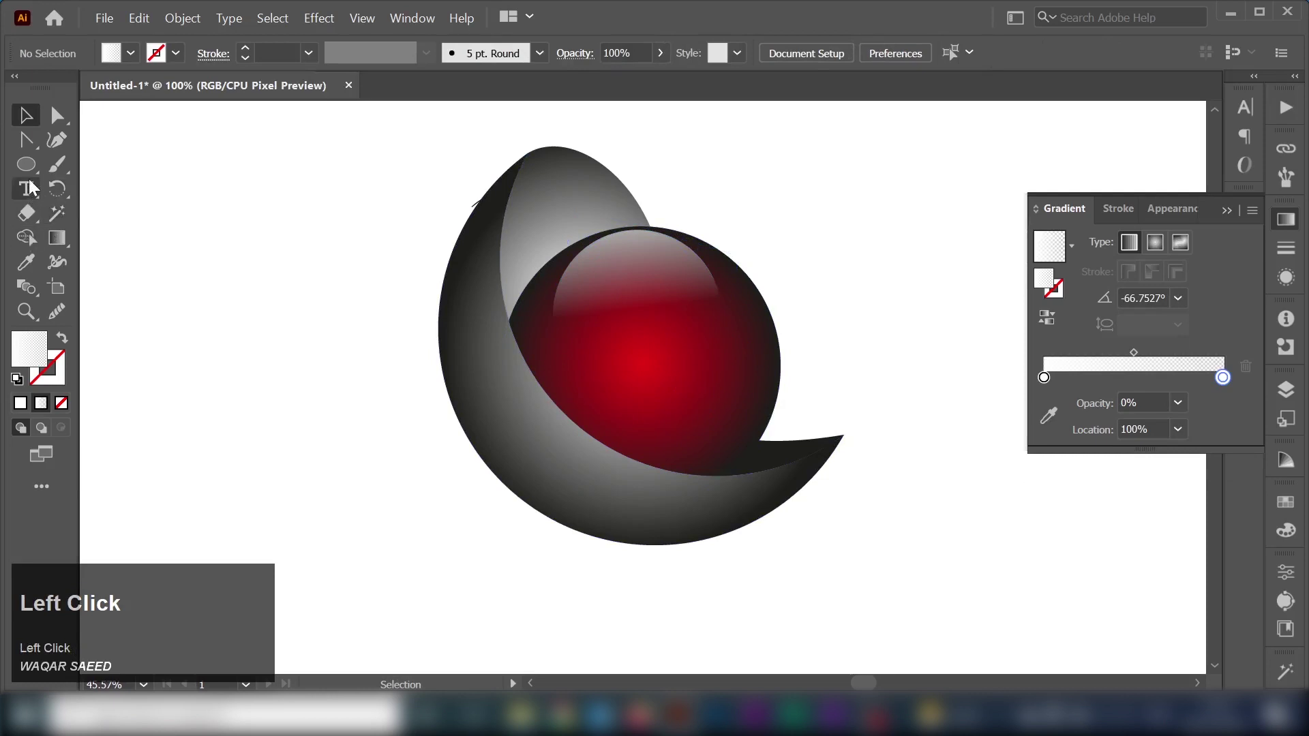
pyautogui.moveTo(30, 175); pyautogui.dragTo(670, 63)
# Step: Marquee-select every part of the logo and bring up the Object menu to group it
pyautogui.moveTo(669, 63); pyautogui.dragTo(590, 465)
pyautogui.click(191, 31)
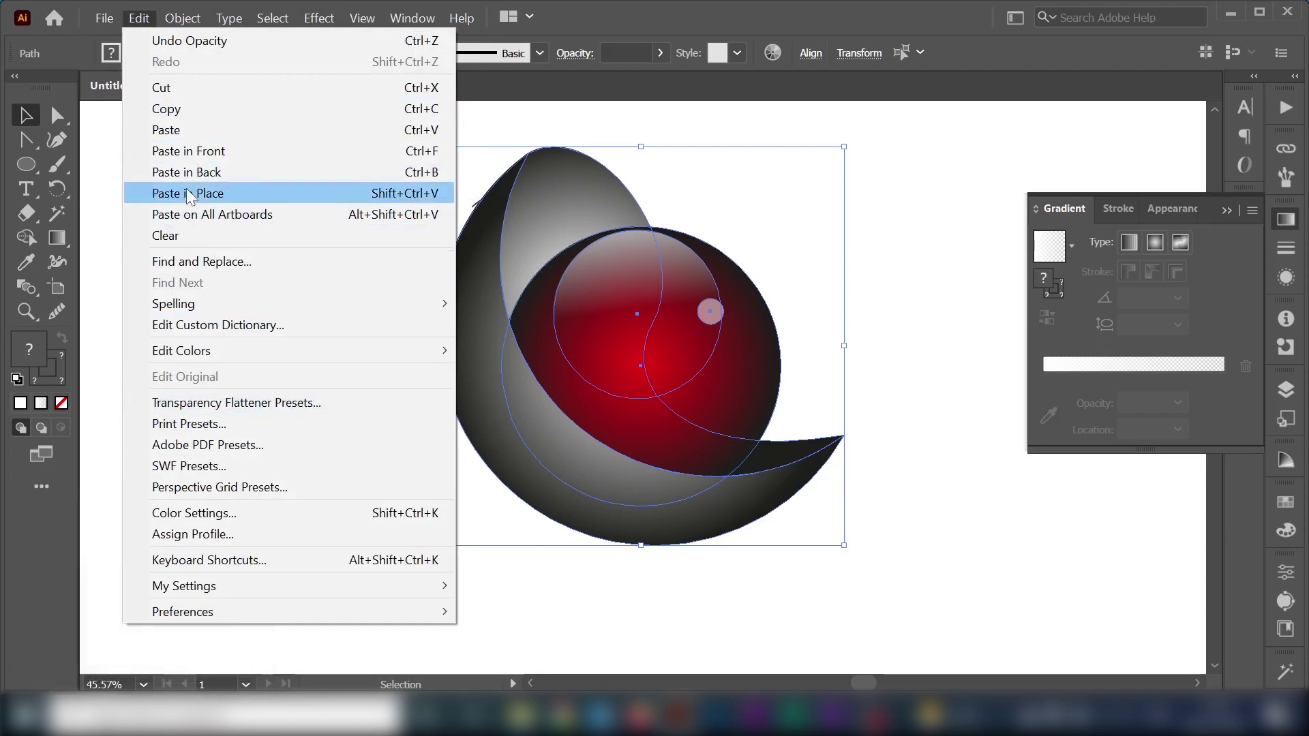
# Step: Paste a copy of the grouped logo in place over the original
pyautogui.click(193, 198)
pyautogui.scroll(-3)
# Step: Place the duplicate beside the original and recolour its crescent gradient light grey
pyautogui.moveTo(436, 348); pyautogui.dragTo(670, 440)
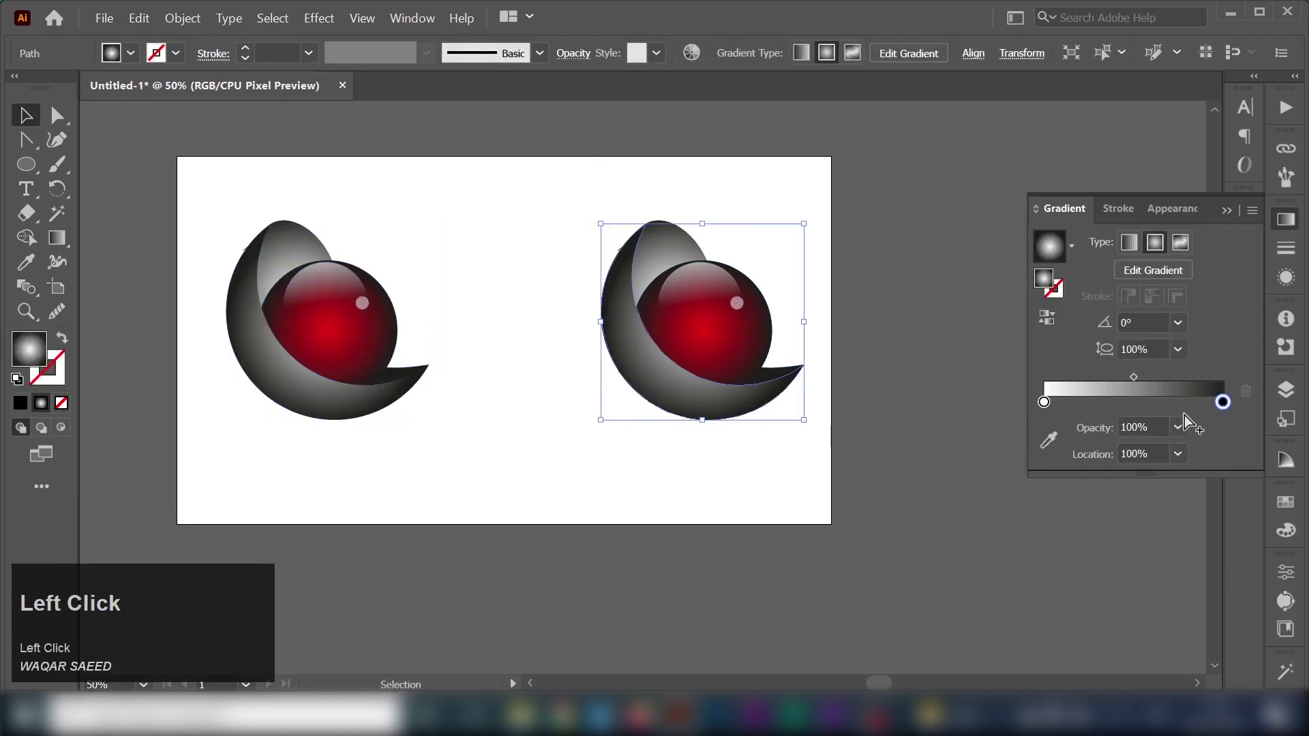
pyautogui.click(1230, 415)
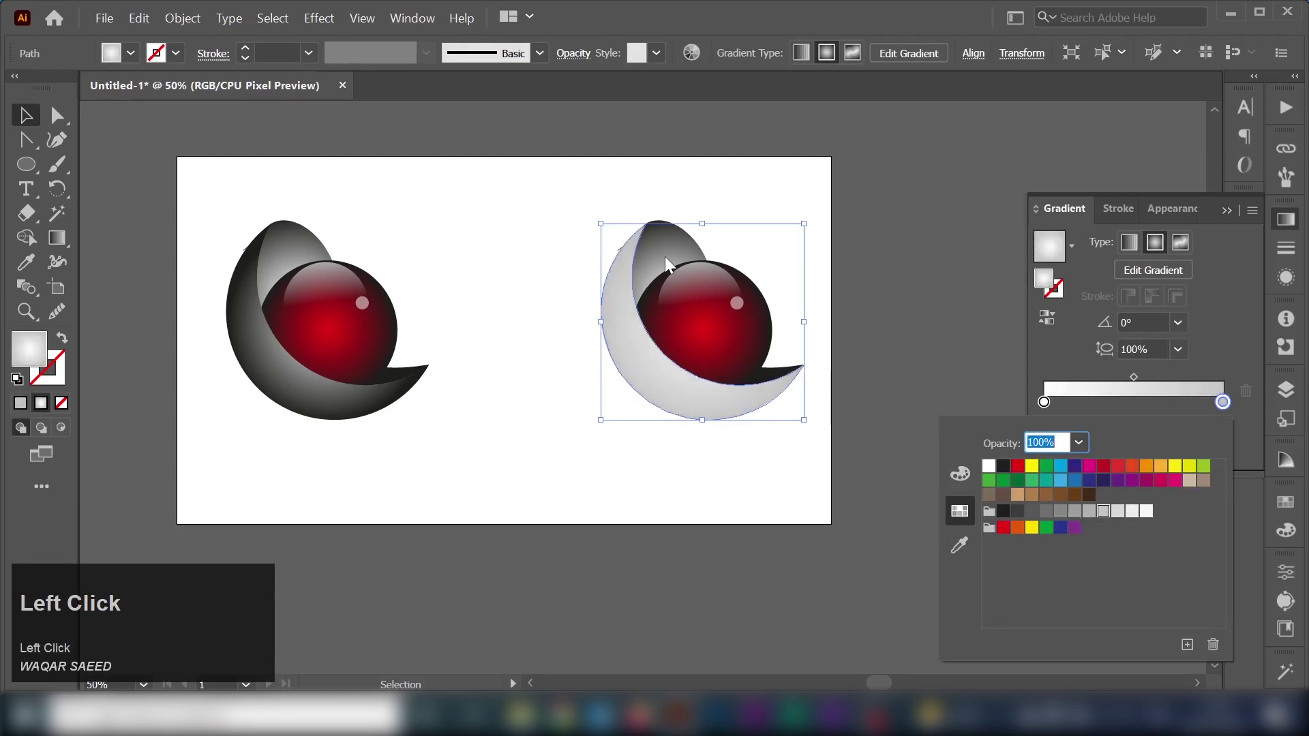
pyautogui.click(671, 266)
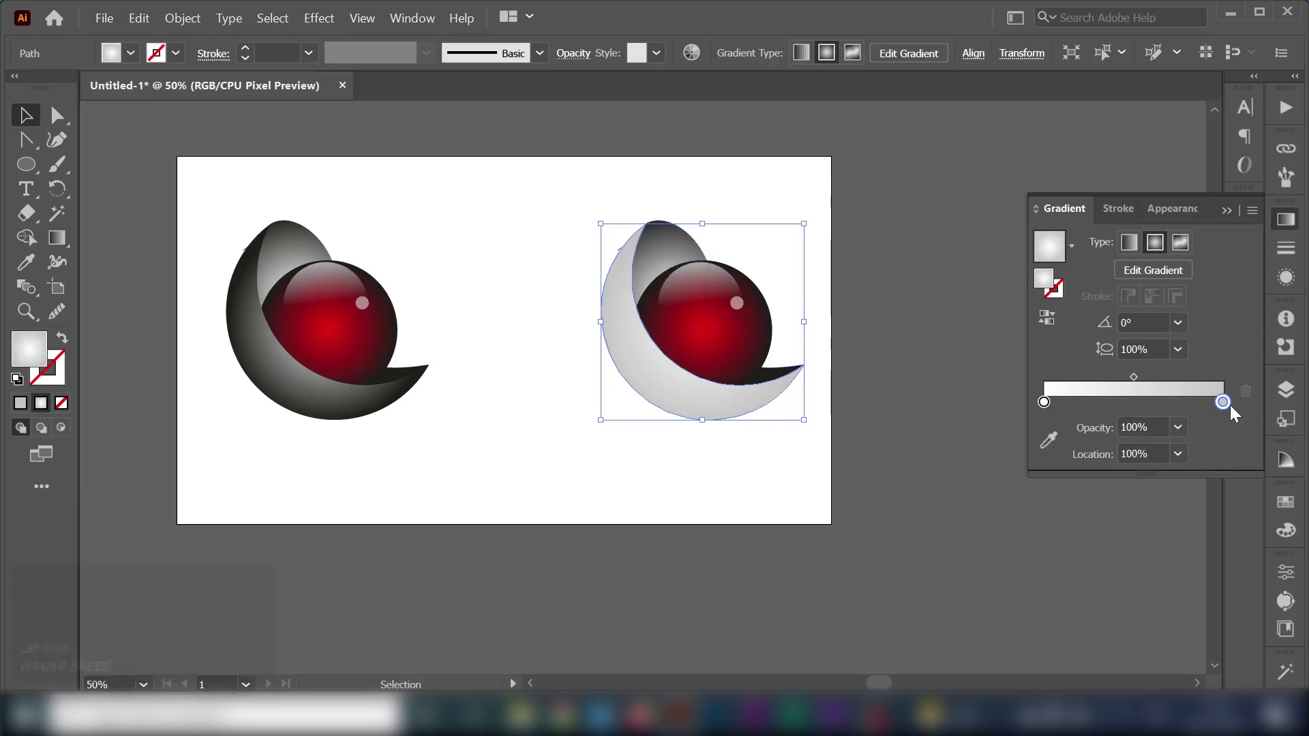
# Step: Give the copied sphere a magenta-to-black gradient and fine-tune where the magenta fades
pyautogui.click(890, 214)
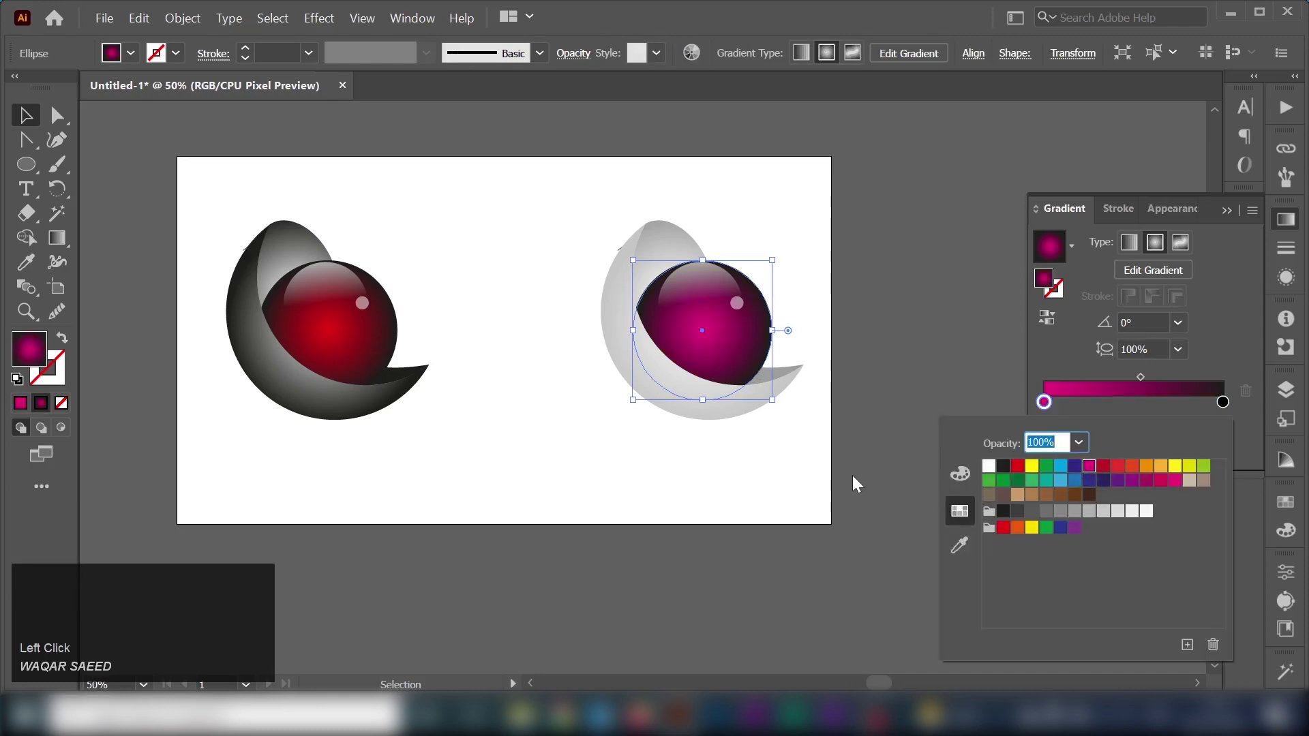
pyautogui.moveTo(1146, 388); pyautogui.dragTo(1168, 386)
pyautogui.moveTo(1168, 387); pyautogui.dragTo(936, 455)
pyautogui.moveTo(570, 217); pyautogui.dragTo(719, 478)
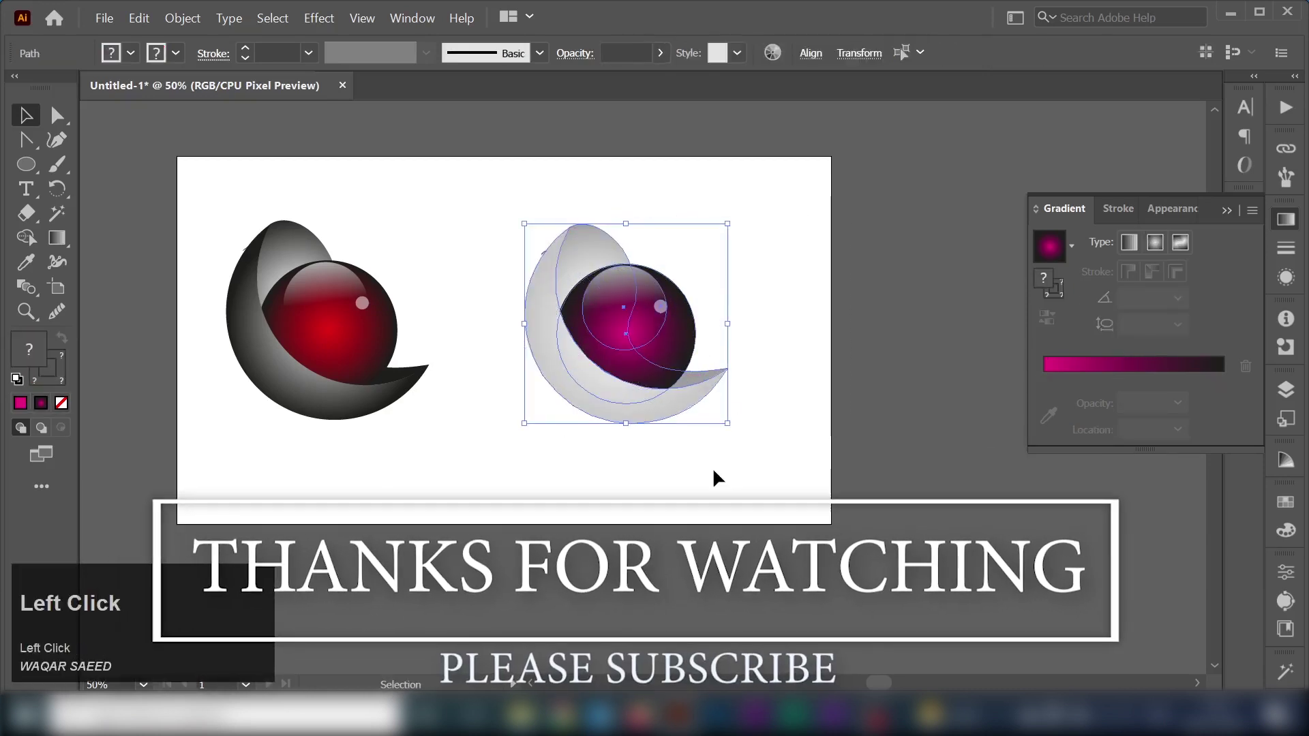
# Step: Zoom in to view both logo variants close up
pyautogui.scroll(3)
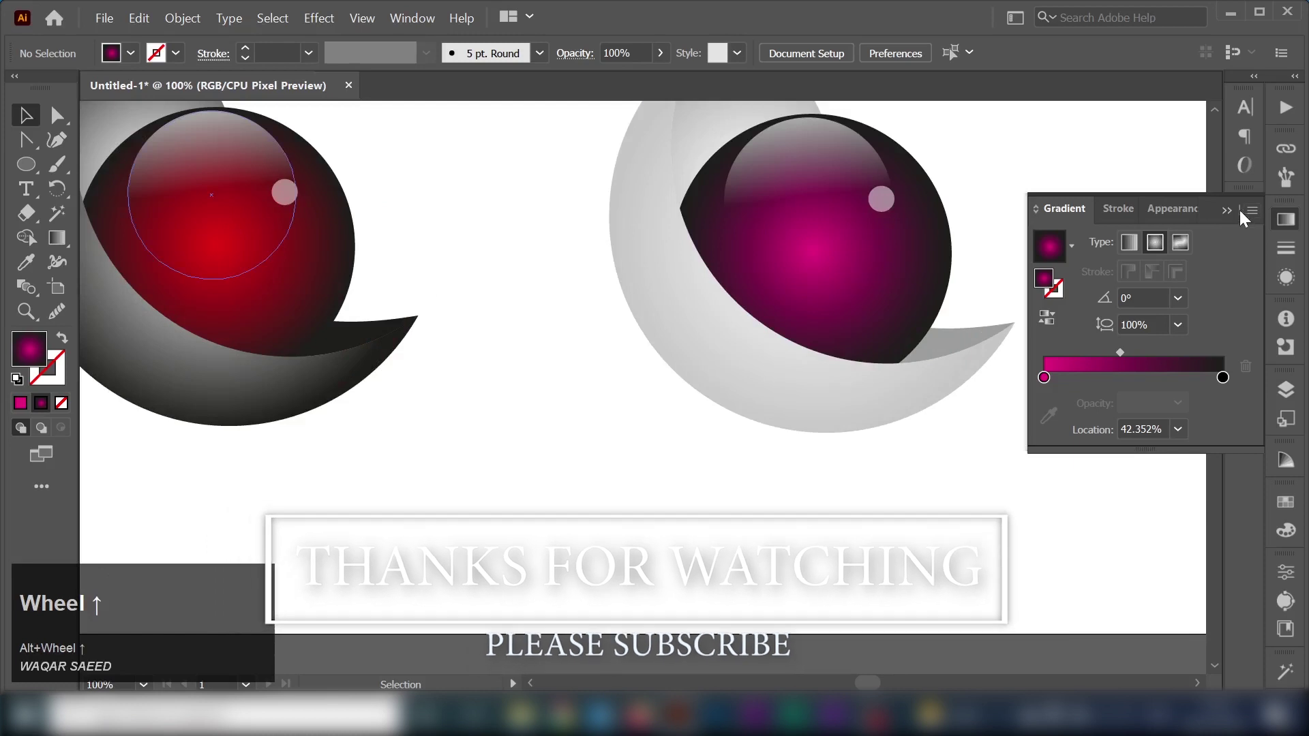